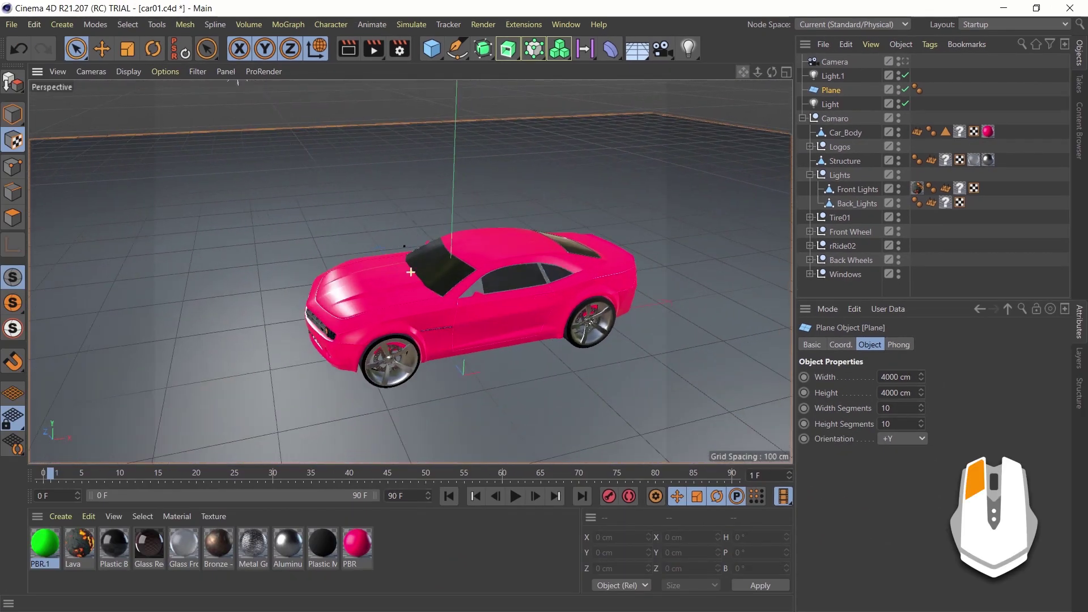
# - Orbit and pull back from the Camaro until the whole floor plane and scene lights are in view
pyautogui.press('1')
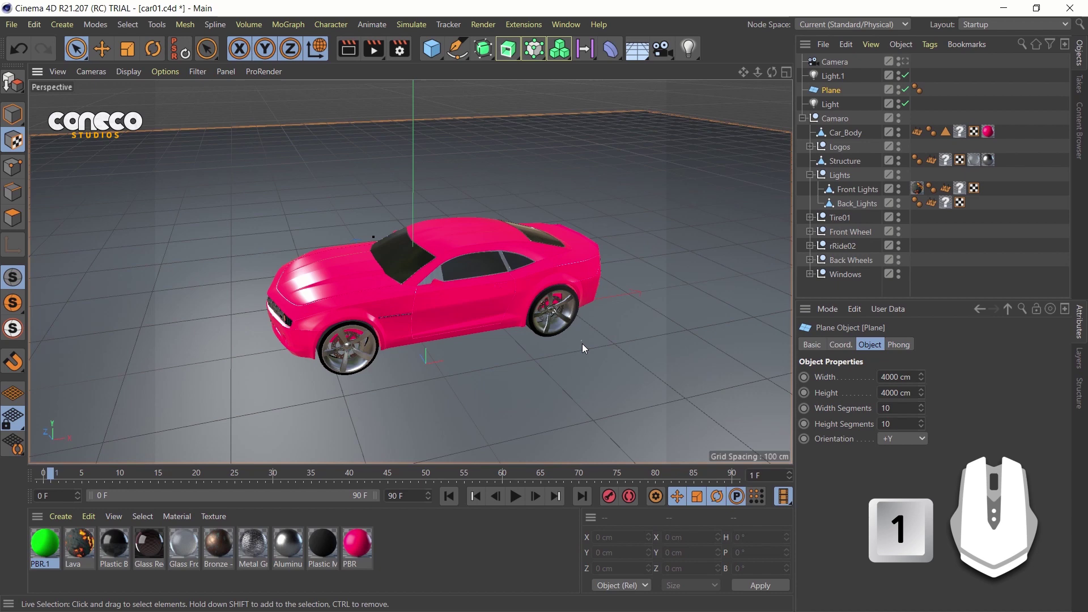
pyautogui.press('1')
pyautogui.moveTo(586, 355); pyautogui.dragTo(560, 358)
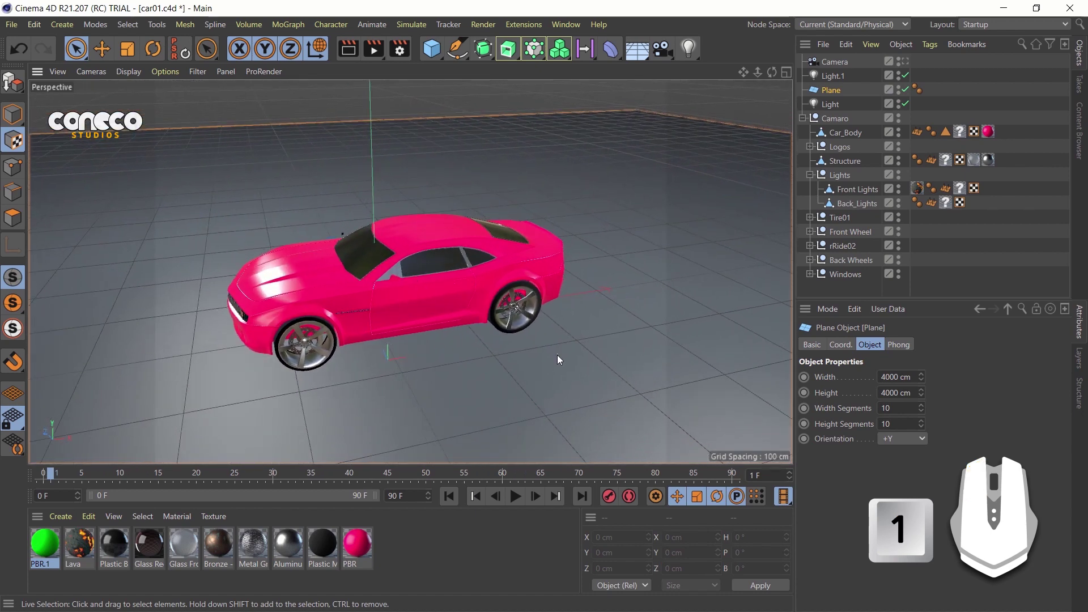
pyautogui.moveTo(499, 363); pyautogui.dragTo(563, 415)
pyautogui.moveTo(562, 415); pyautogui.dragTo(582, 351)
pyautogui.rightClick(582, 351)
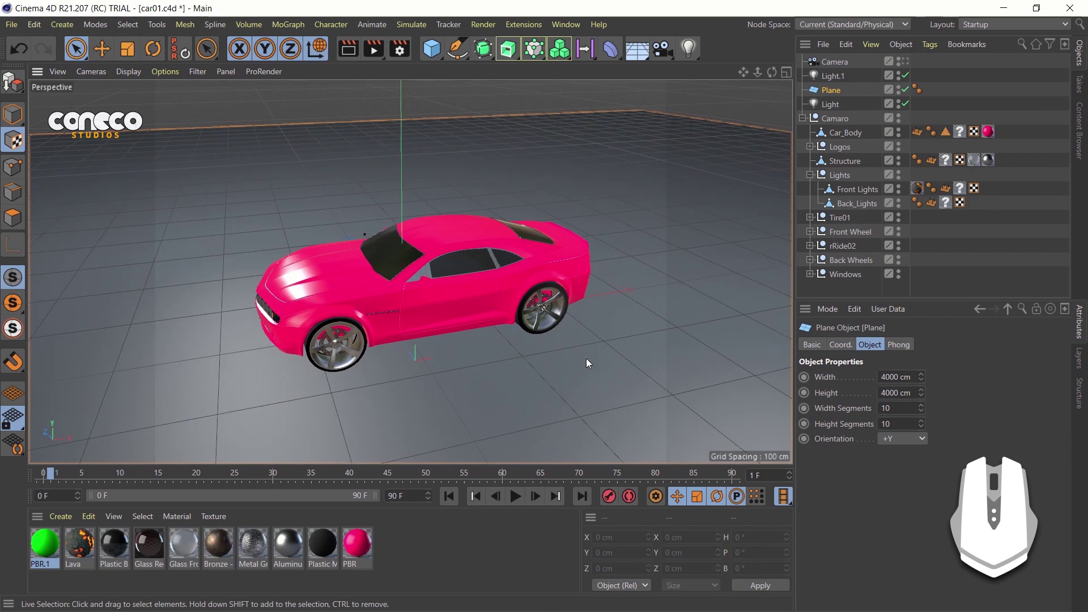